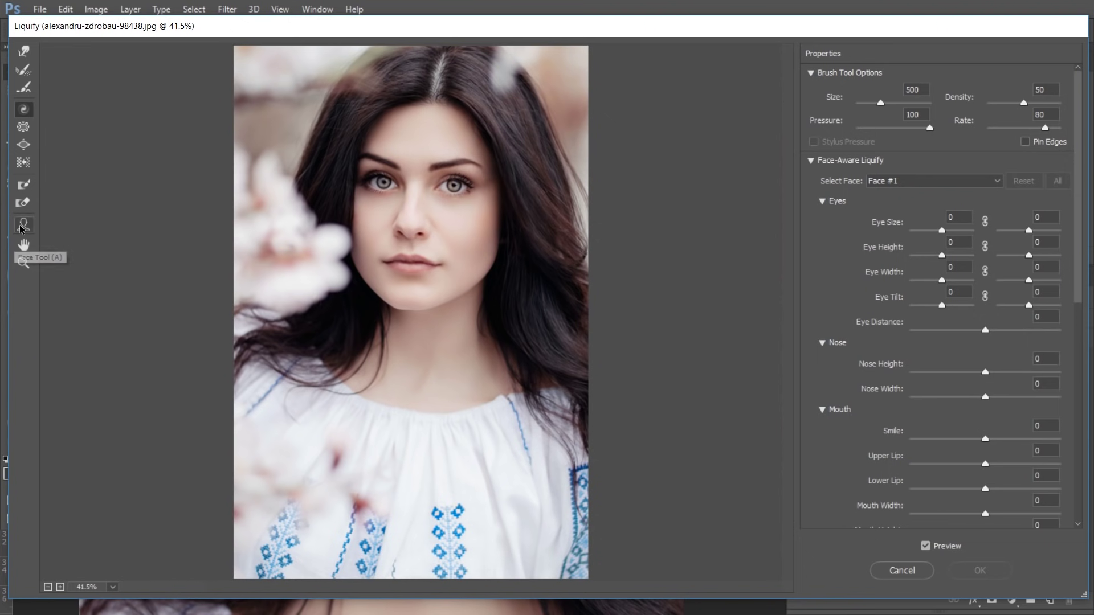
- Select the Face Tool so Face #1 is detected, trial an eye-size change and undo it
left_click(27, 227)
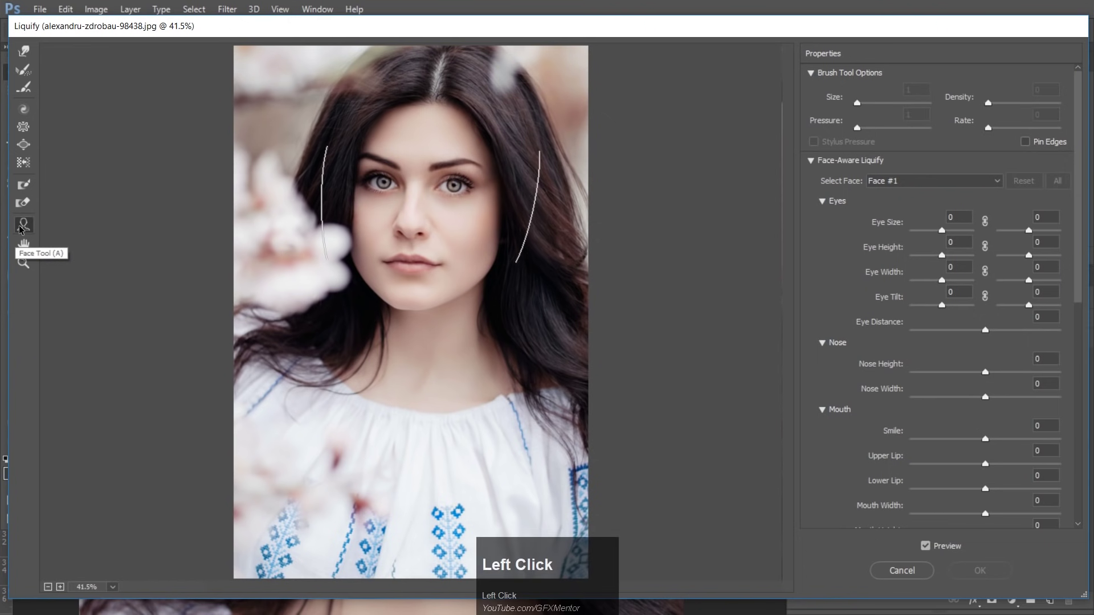
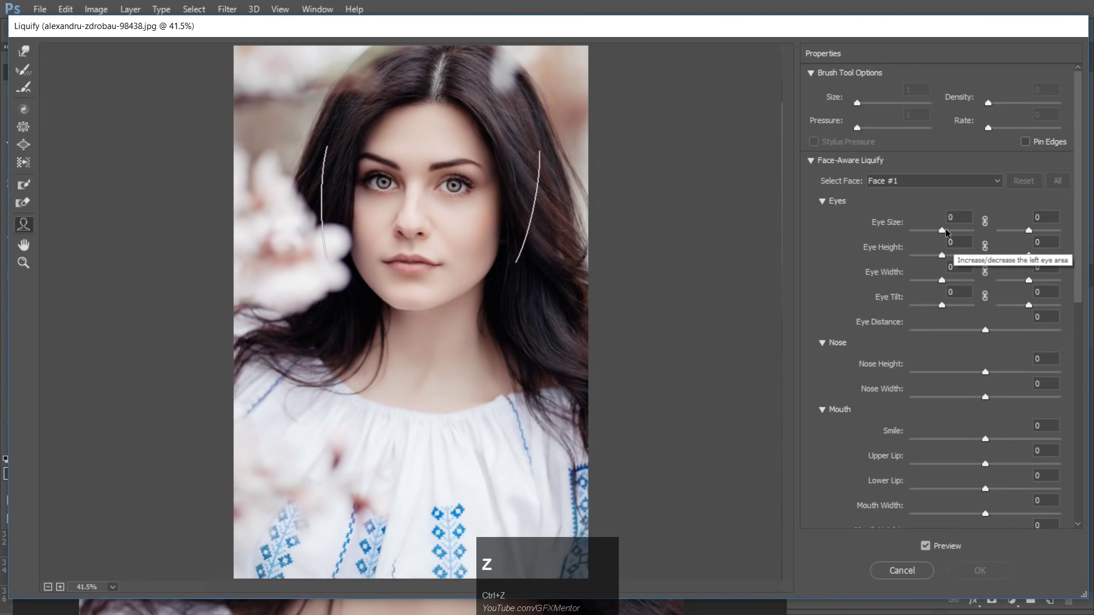
left_click_drag(948, 232, 1006, 260)
key("ctrl+z")
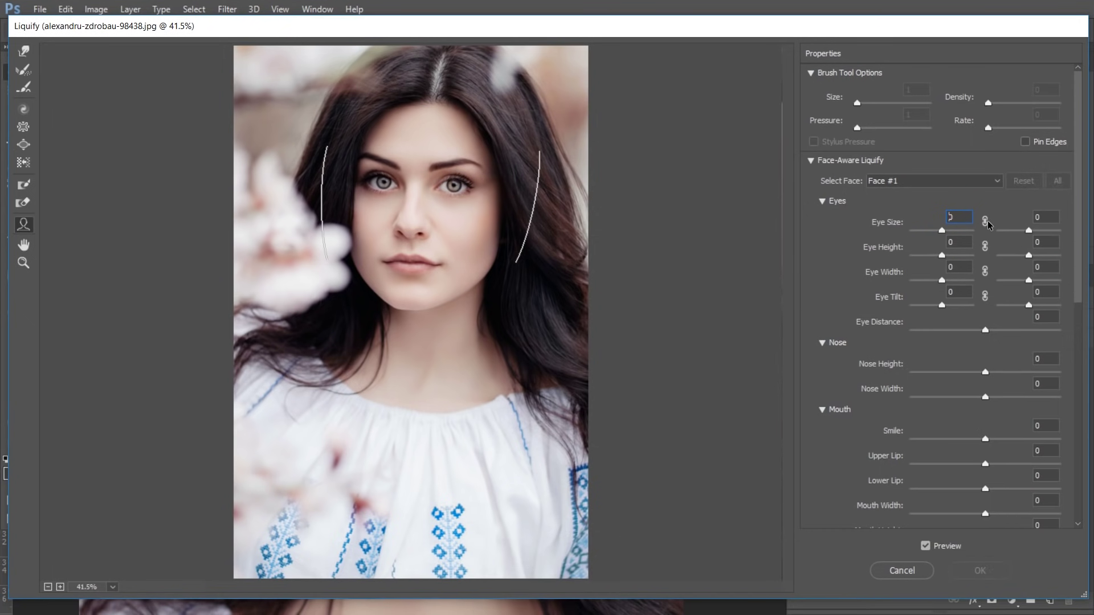
- Link the eyes and set size 49, height -1, width -6, tilt -29, distance -34; trial nose height
left_click(990, 224)
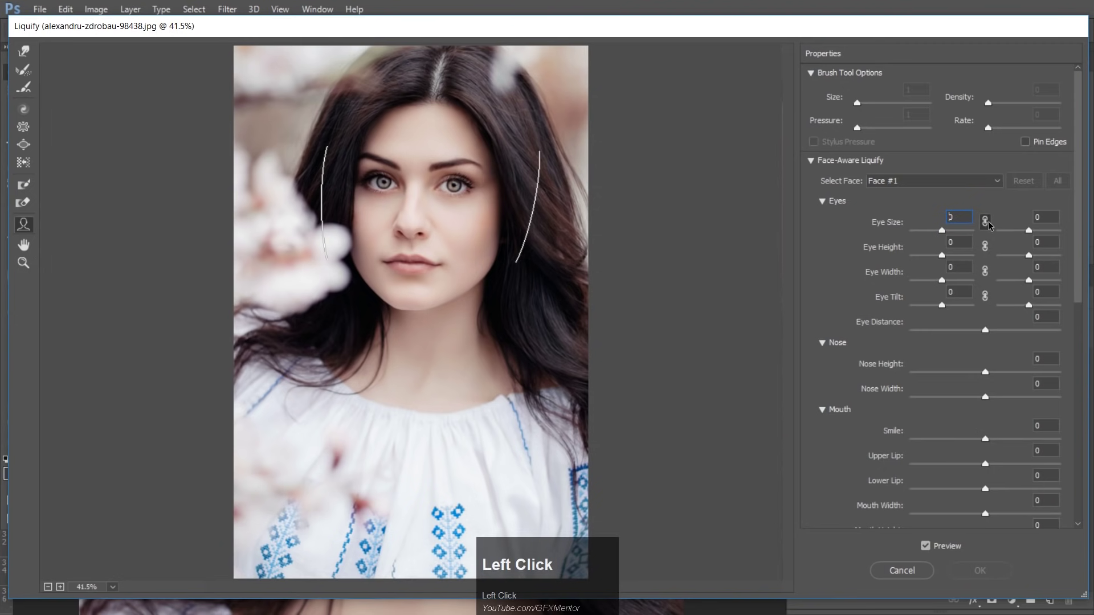
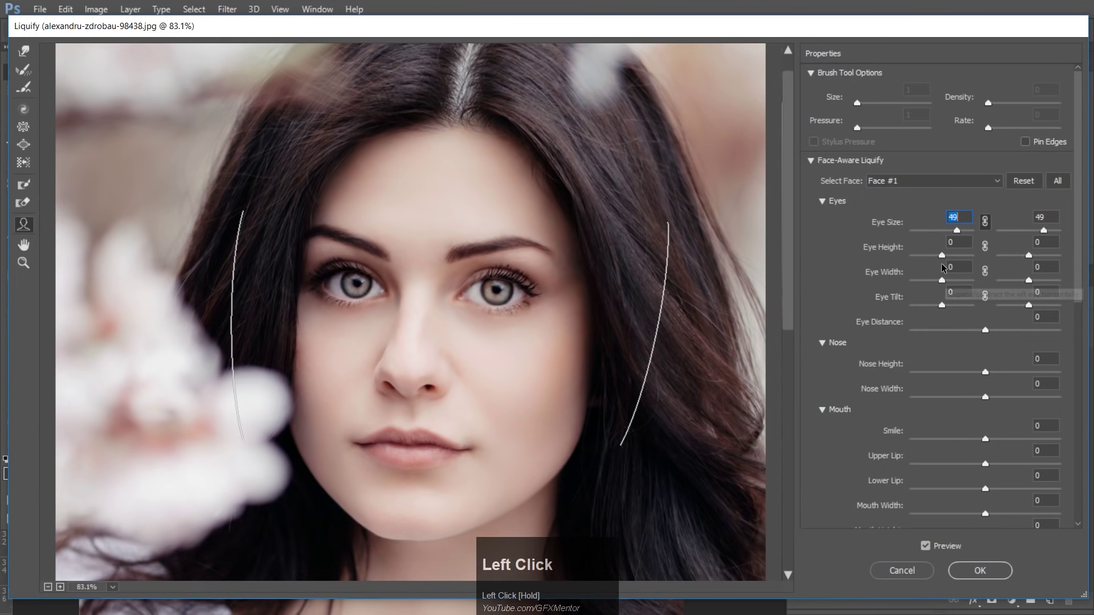
left_click_drag(948, 260, 1033, 287)
key("ctrl+z")
left_click(991, 252)
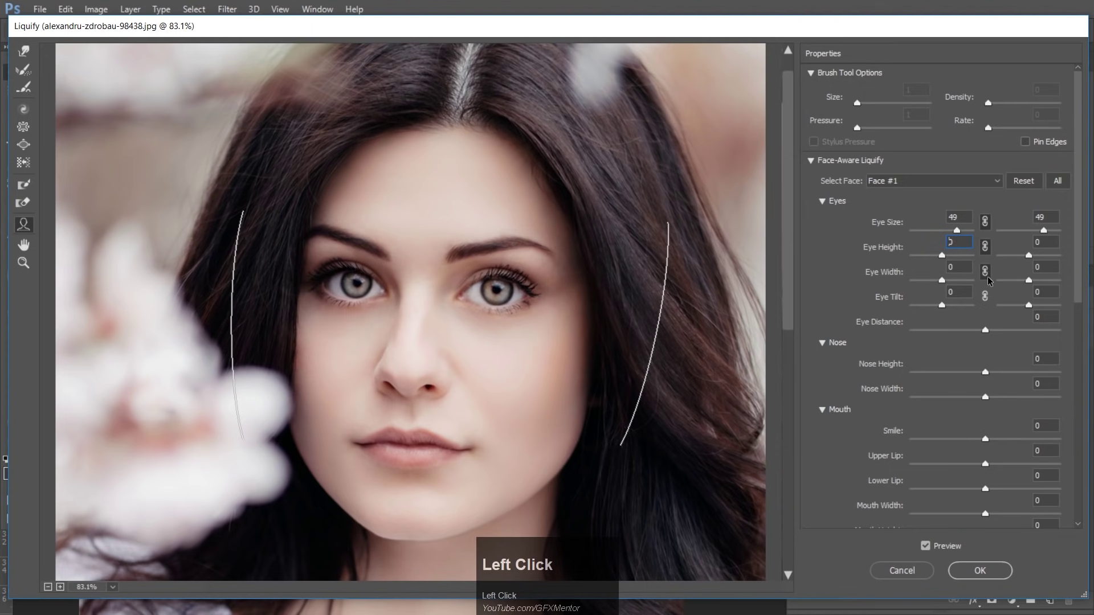
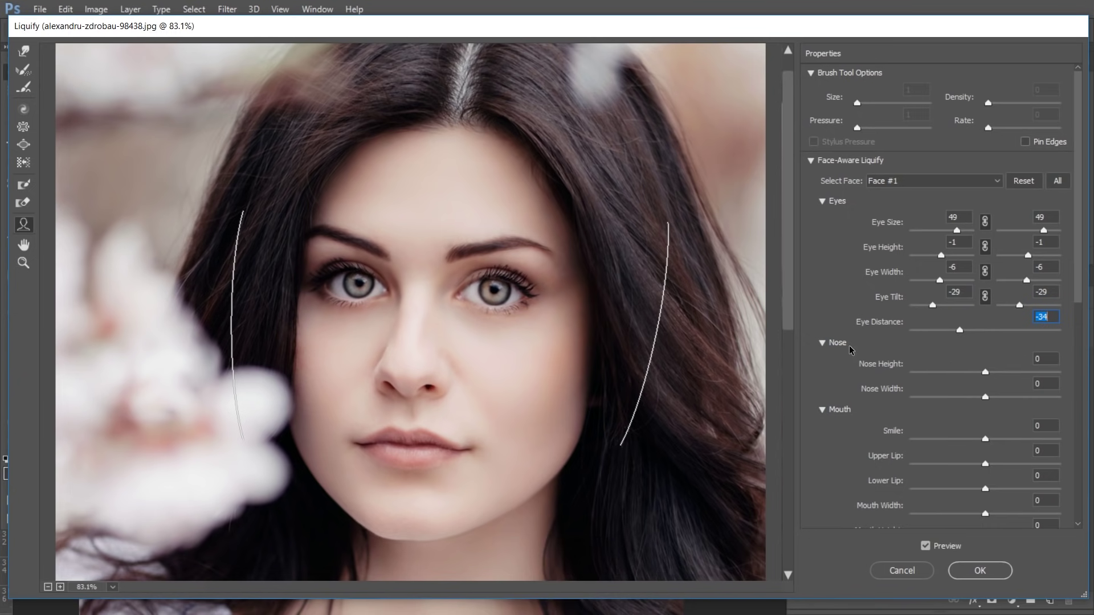
left_click_drag(988, 373, 1021, 423)
- Reset nose height to zero and narrow the nose width to -69
key("ctrl+z")
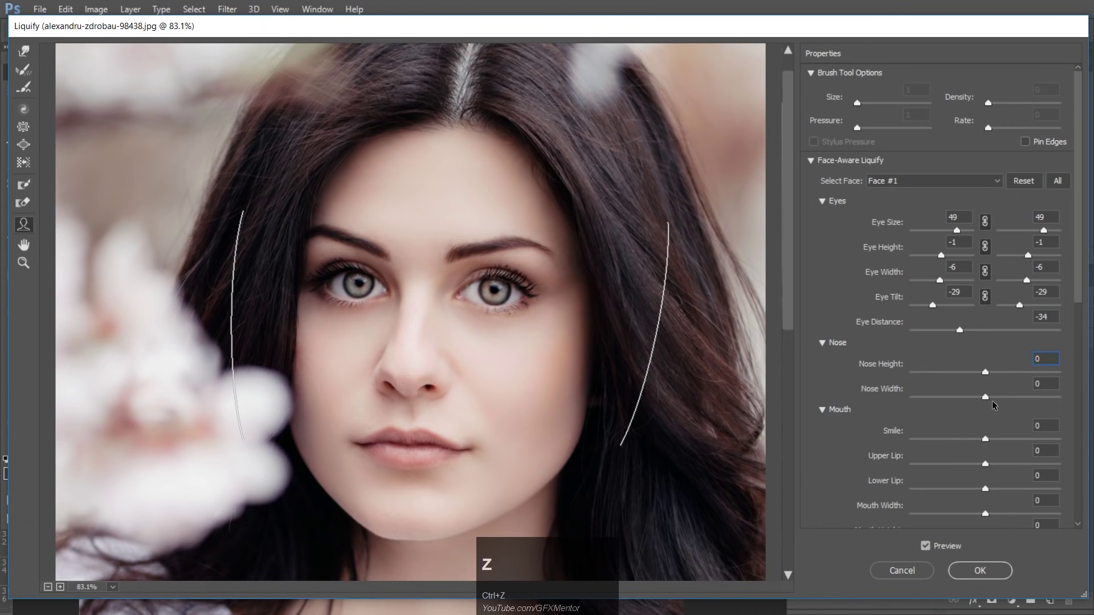
left_click_drag(989, 399, 821, 451)
scroll("down", 3)
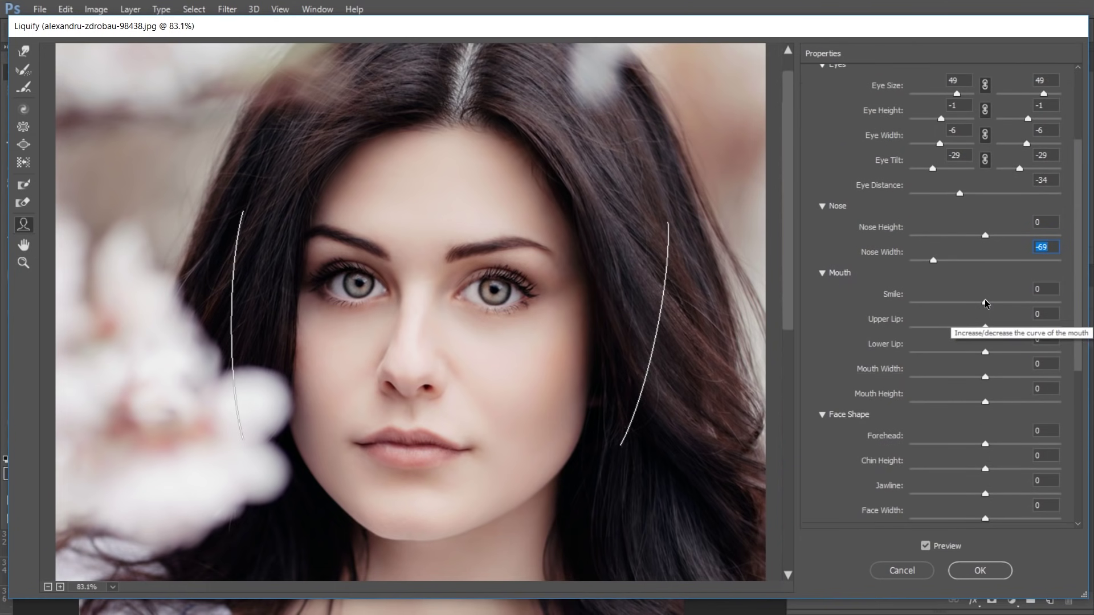
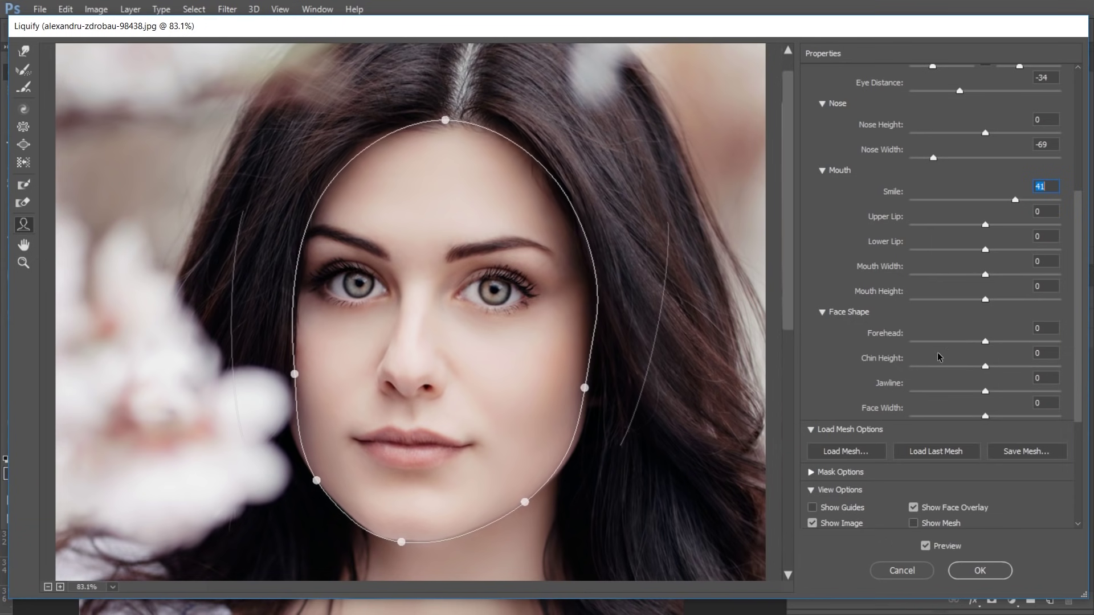
- Set jawline -41 and face width -37 with chin height 35, collapsing the mesh sections
left_click_drag(990, 343, 815, 314)
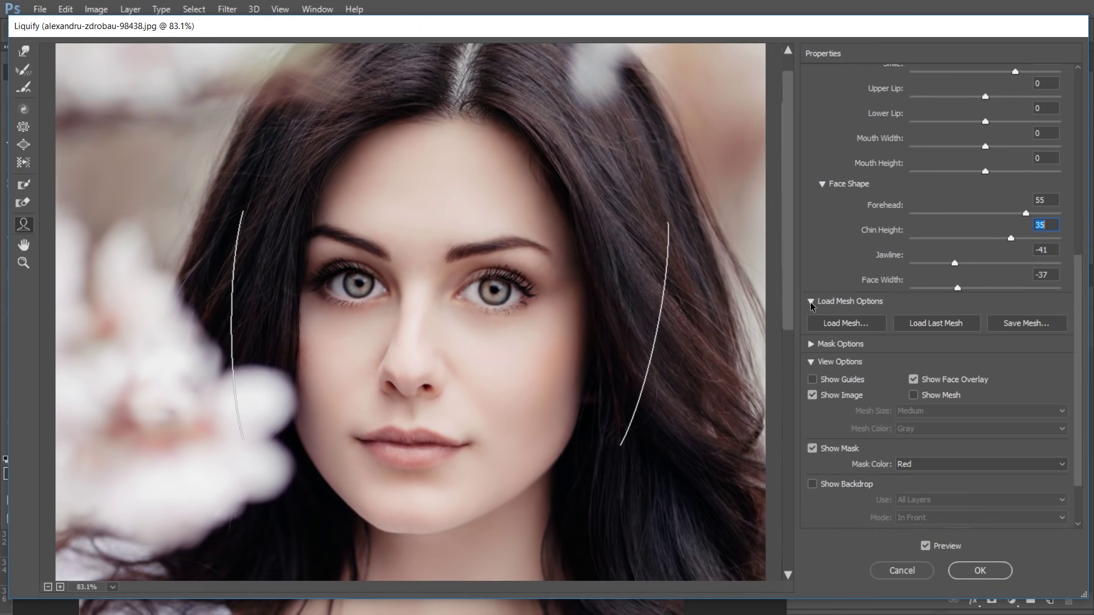
left_click(813, 368)
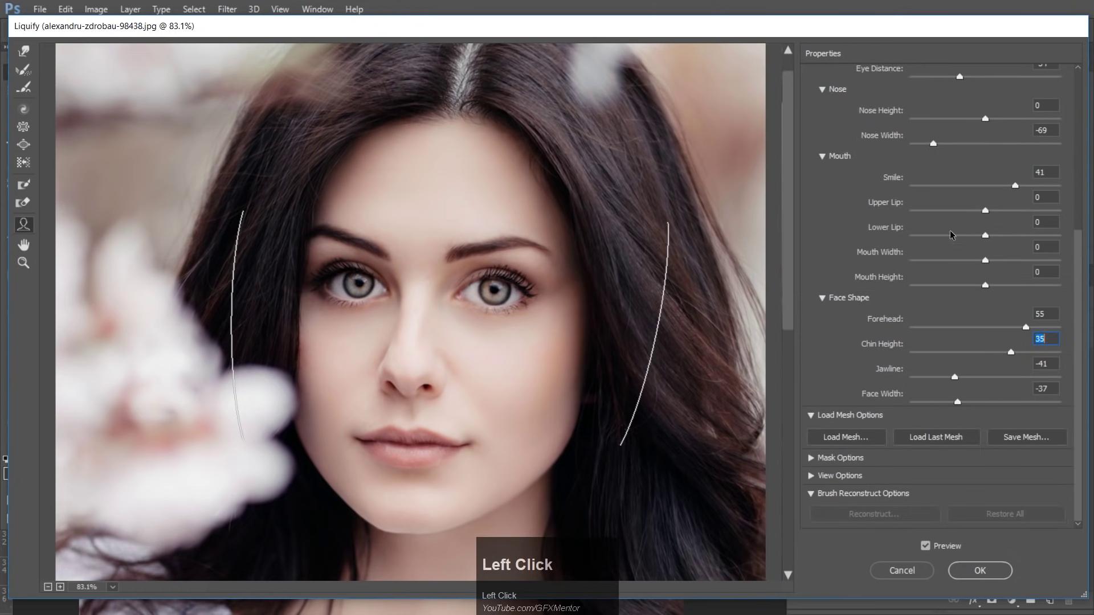
left_click_drag(1083, 348, 1004, 355)
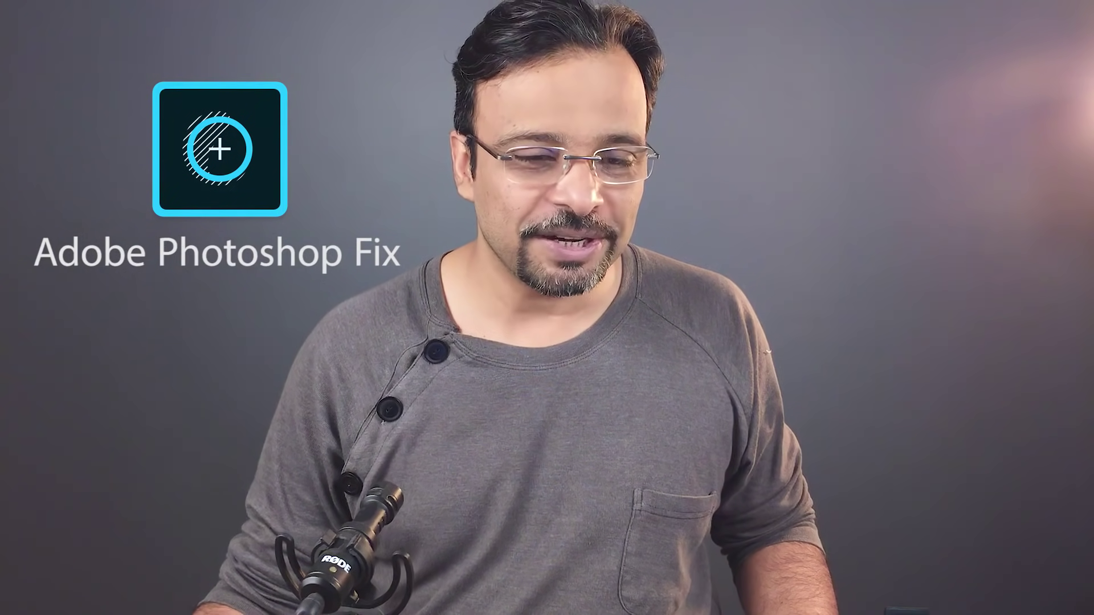
left_click(980, 573)
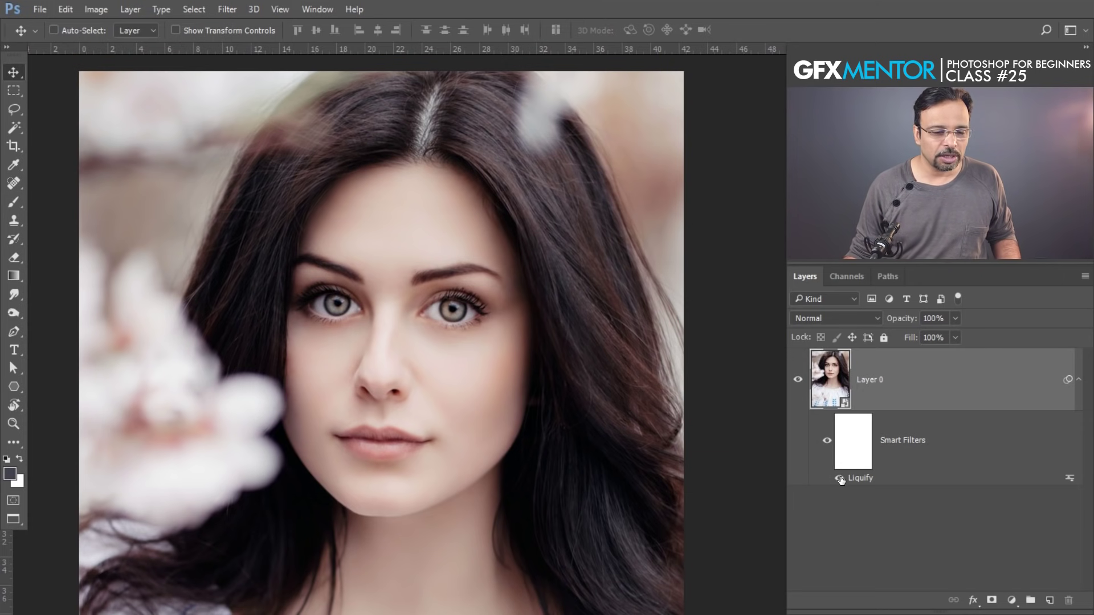
left_click(844, 480)
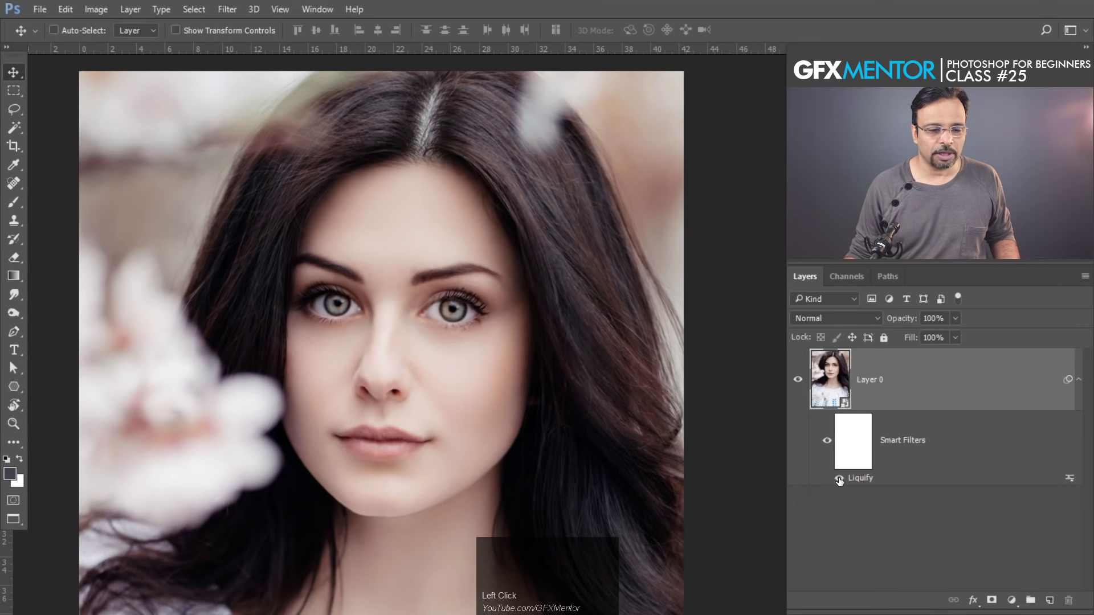
left_click(843, 479)
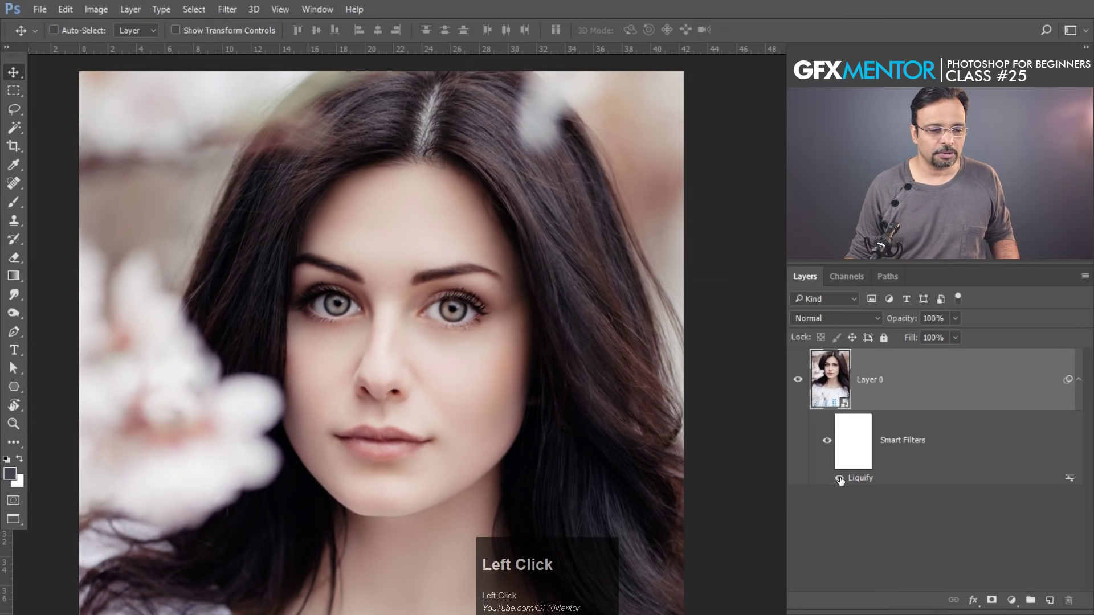